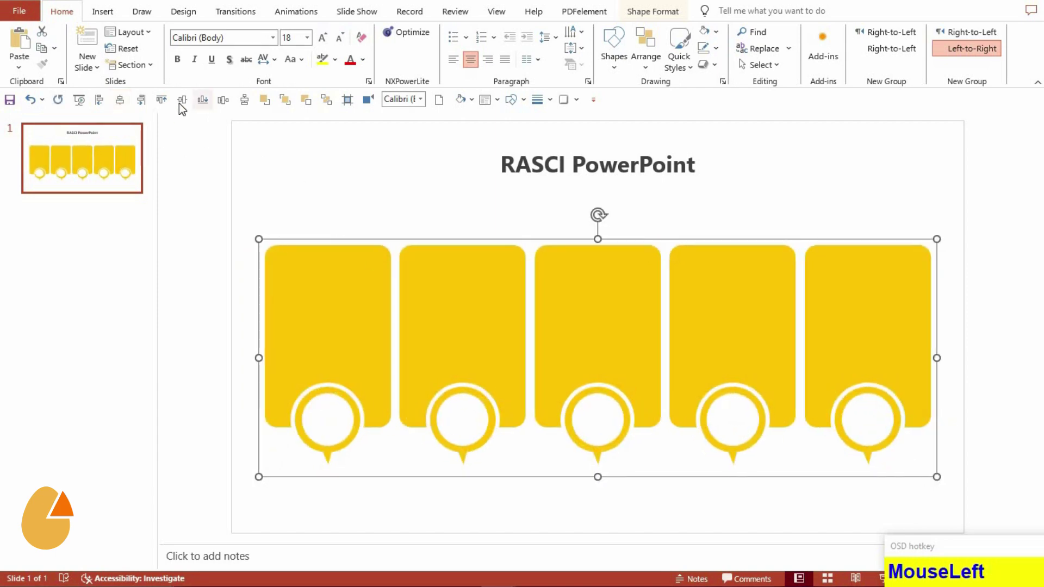
# Nudge the grouped cards down into position on the slide.
pyautogui.press('Down')
pyautogui.press('Down')
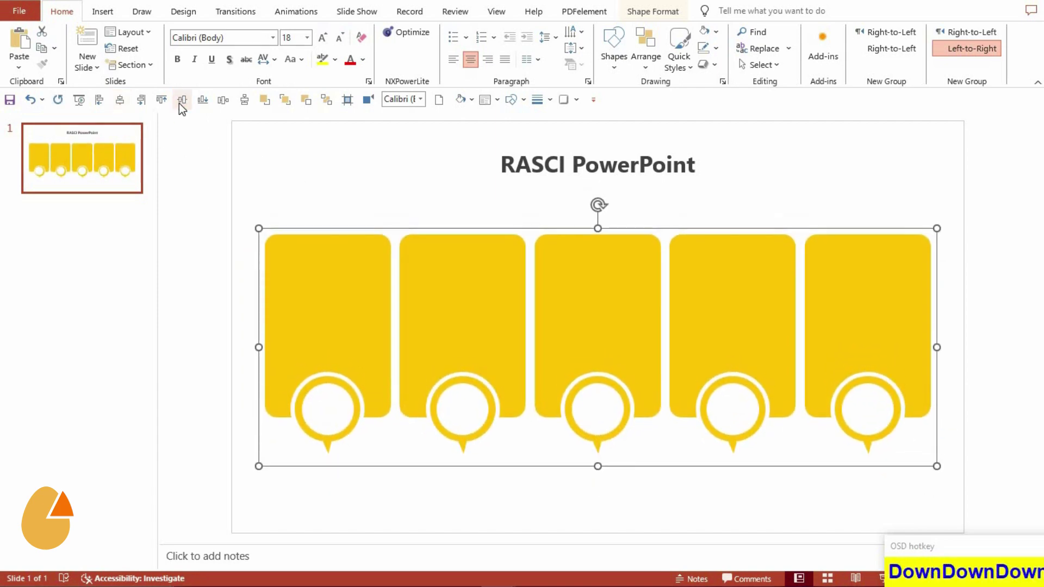
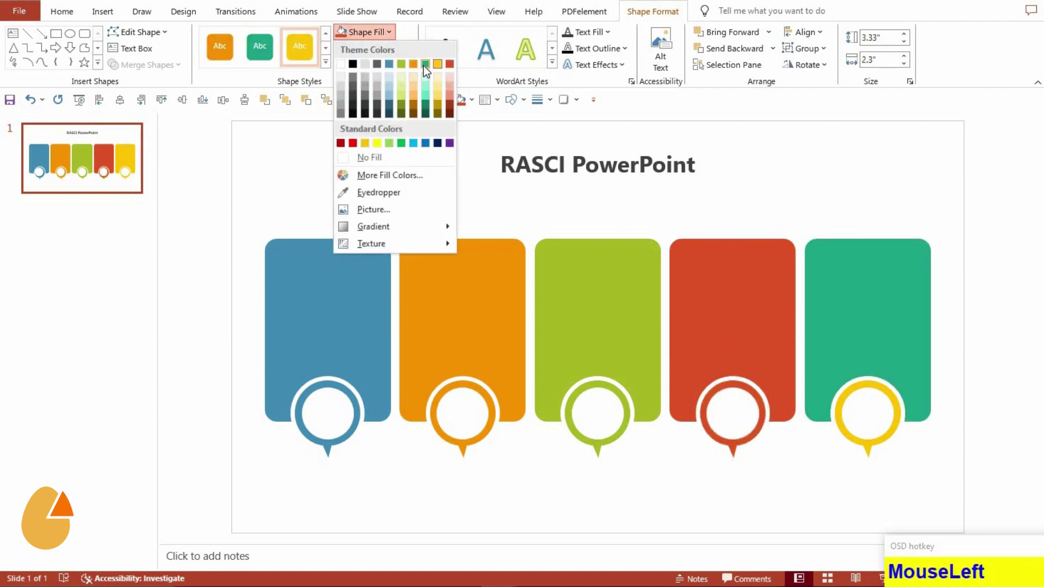
# Repeat the last fill, then group all five cards and nudge the group downward.
pyautogui.press('F4')
pyautogui.moveTo(556, 508); pyautogui.dragTo(989, 538)
pyautogui.press('ctrl+g')
pyautogui.press('Down')
pyautogui.press('Down')
pyautogui.press('Down')
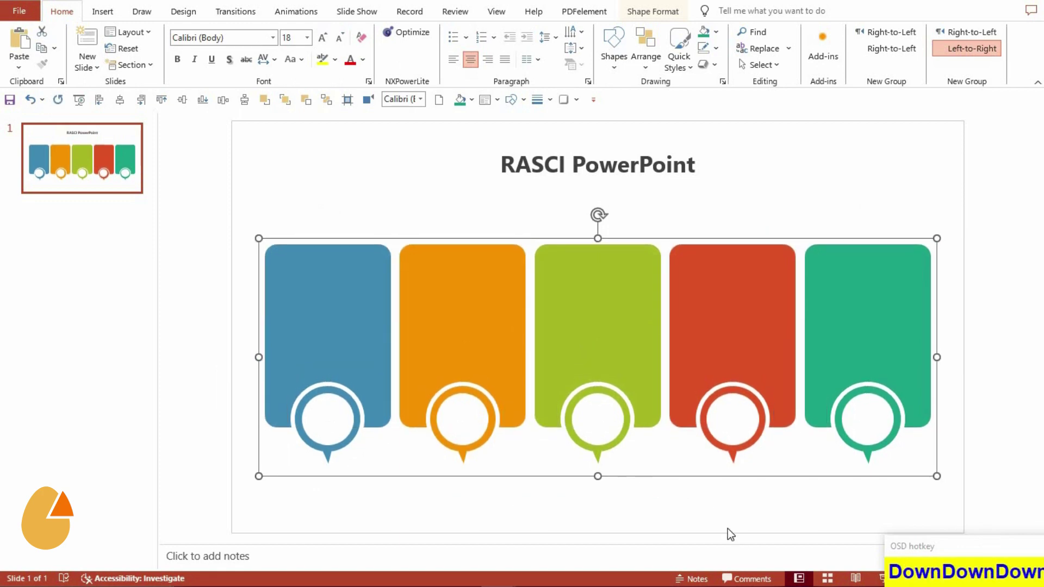
# Draw a text box on the blue card reading 'This Slide is an entirely editable with all your Needs'.
pyautogui.moveTo(723, 512); pyautogui.dragTo(403, 379)
pyautogui.write('This_Slide')
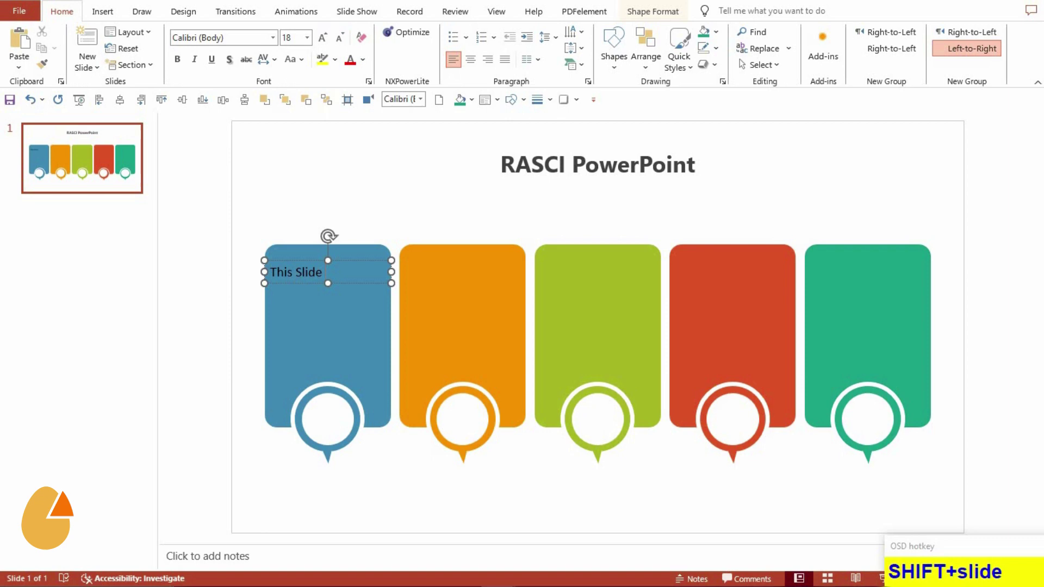
pyautogui.write('s_an_')
pyautogui.press('Return')
pyautogui.write('Entereditable_')
pyautogui.press('BackSpace')
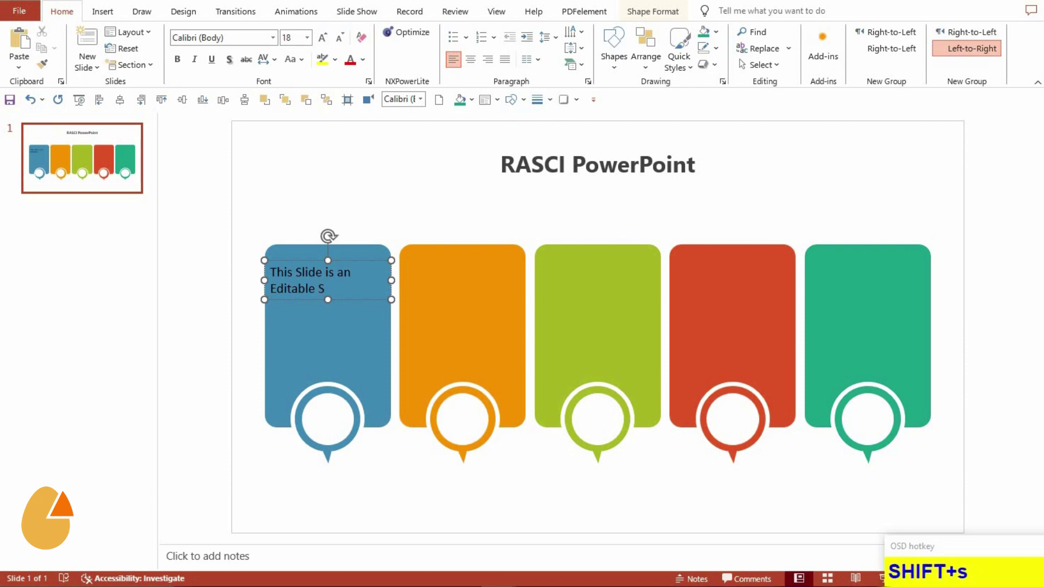
pyautogui.write('i')
pyautogui.write('e_with')
pyautogui.press('BackSpace')
pyautogui.press('Return')
pyautogui.write('all_your_edds')
pyautogui.press('BackSpace')
pyautogui.write('Needs')
pyautogui.press('Return')
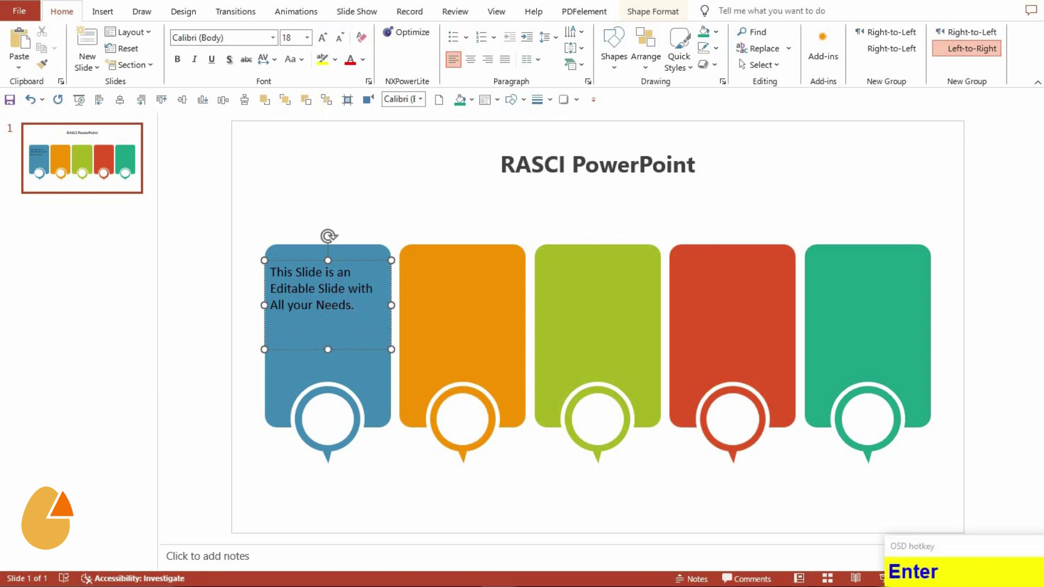
pyautogui.press('shift+a')
# Continue the description: 'Adapt it with your Needs and it Will Capture all the audience attention'.
pyautogui.write('pt_it_with_your')
pyautogui.press('Return')
pyautogui.write('Entern')
pyautogui.press('BackSpace')
pyautogui.press('shift+n')
pyautogui.write('ee')
pyautogui.write('s_and_it_')
pyautogui.press('shift+w')
pyautogui.write('ll')
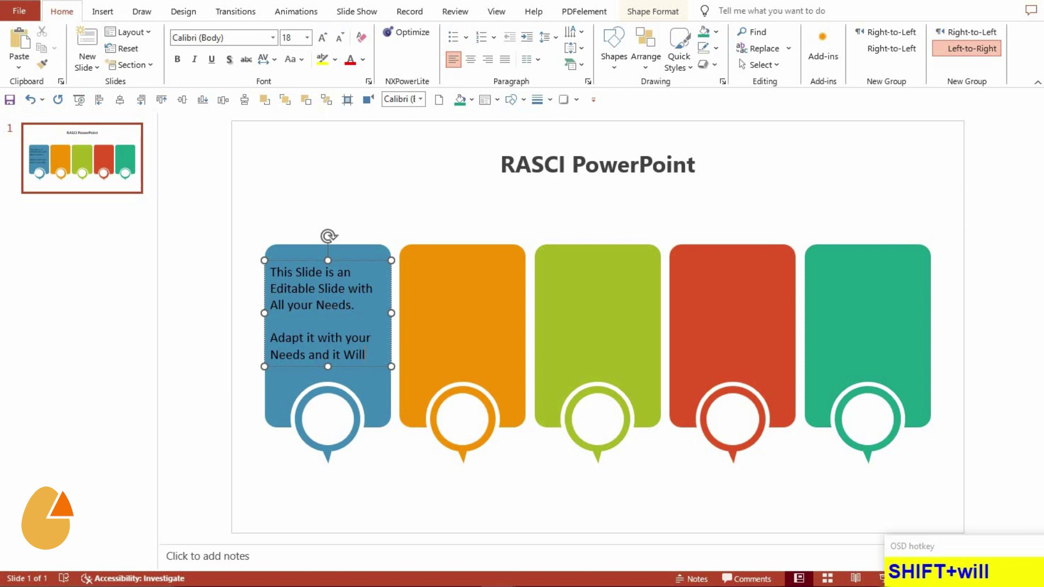
pyautogui.press('Return')
pyautogui.press('shift+c')
pyautogui.write('ture_all_tha')
pyautogui.press('BackSpace')
pyautogui.write('Backspacee')
pyautogui.press('Return')
pyautogui.write('au')
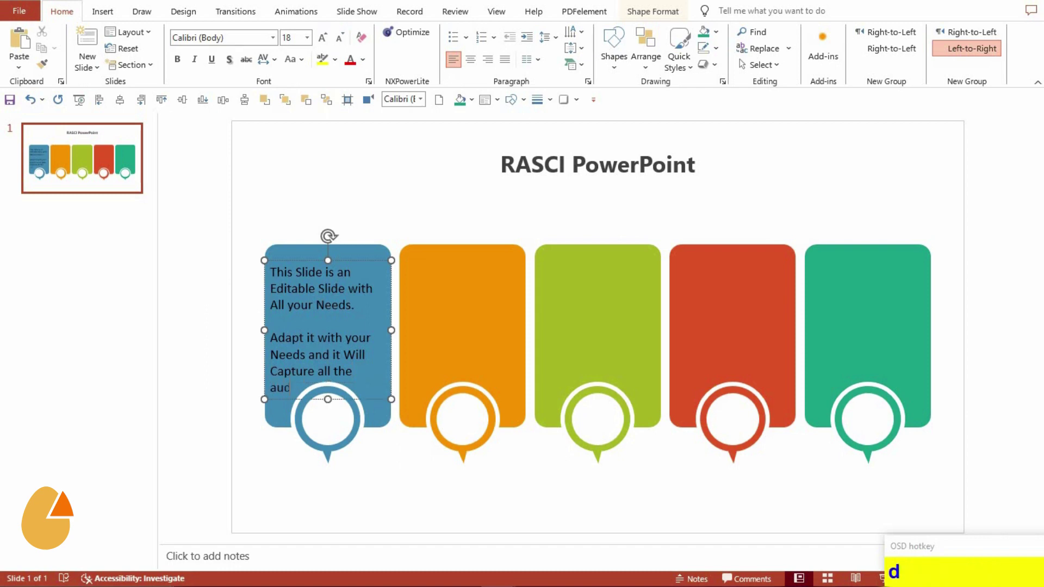
pyautogui.write('in')
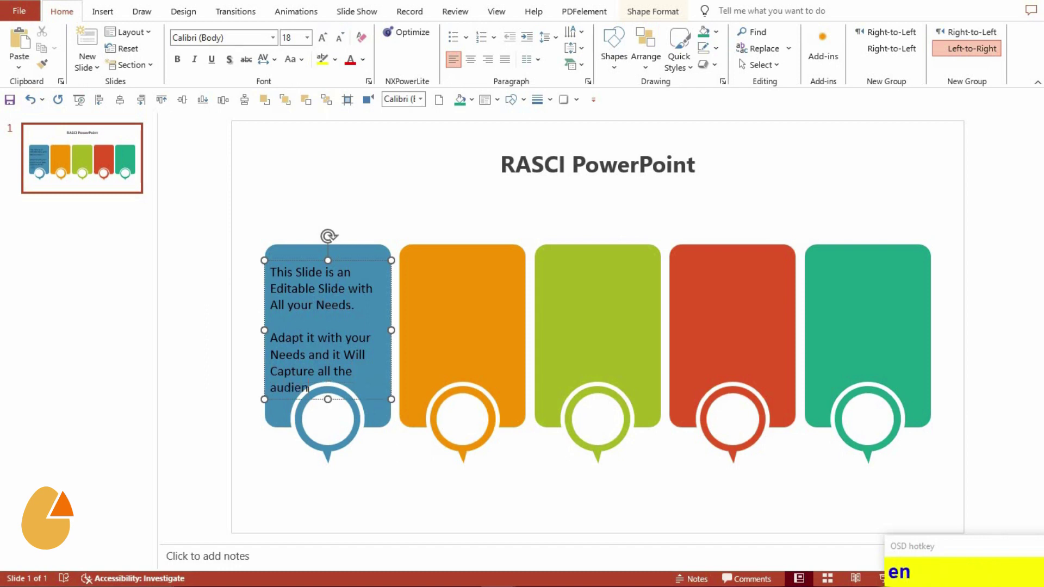
pyautogui.write('e_tn')
pyautogui.write('ion')
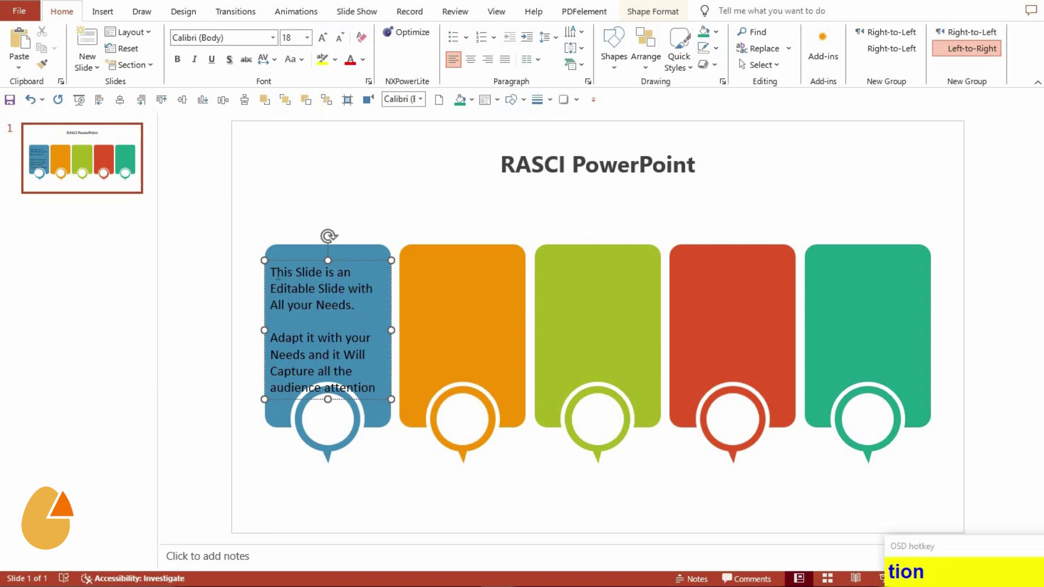
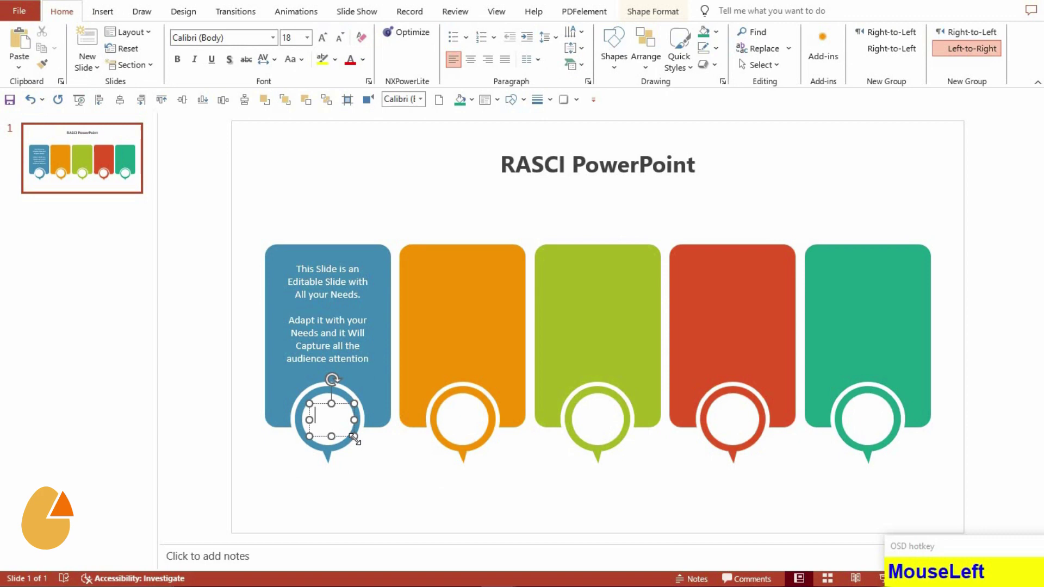
# Enter a capital R in the text box inside the blue card's circle.
pyautogui.press('shift+r')
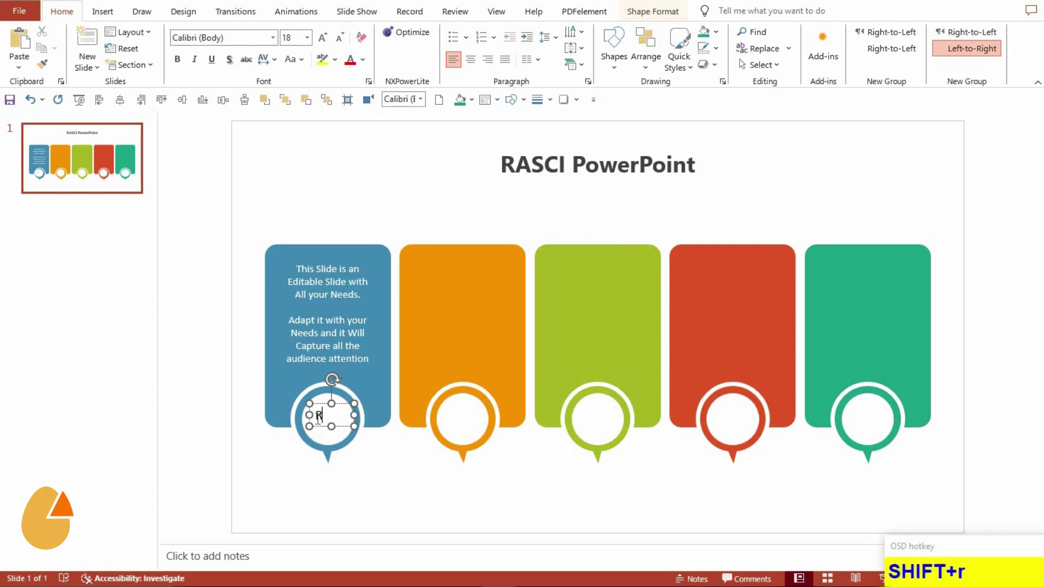
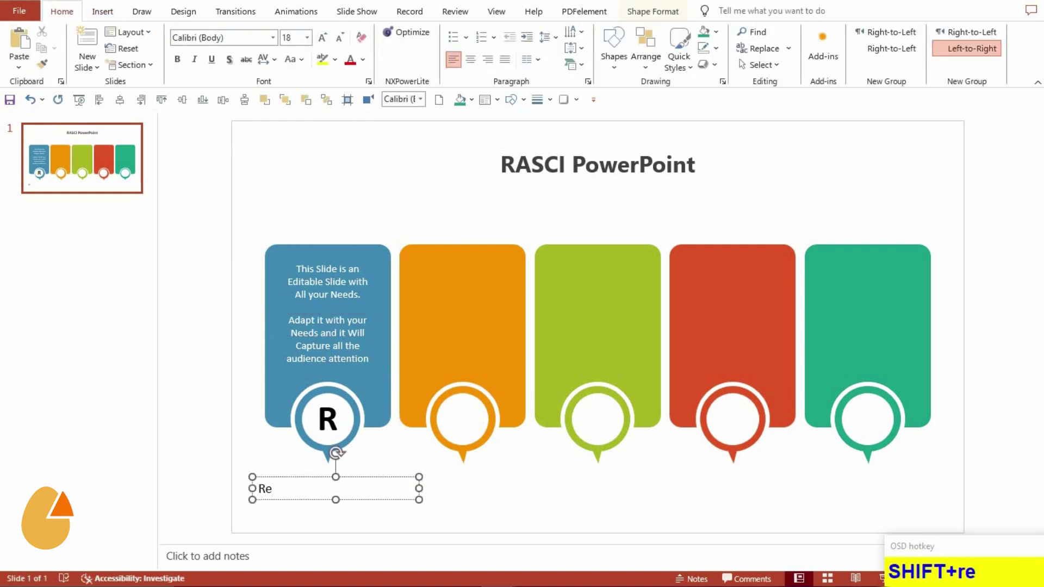
# Start the role label below the blue card by typing 'Respo' for Responsible.
pyautogui.press('s')
pyautogui.write('po')
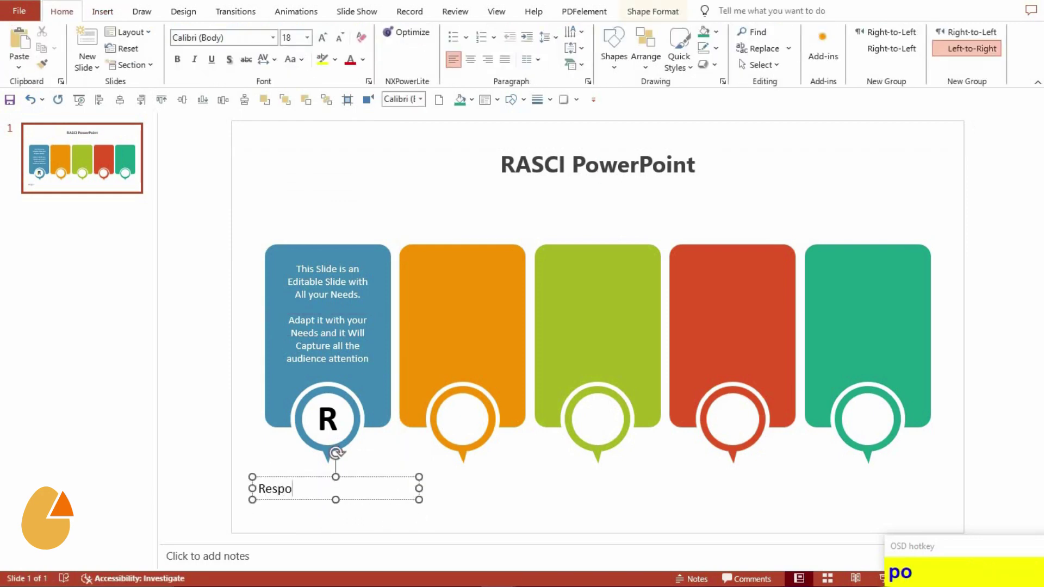
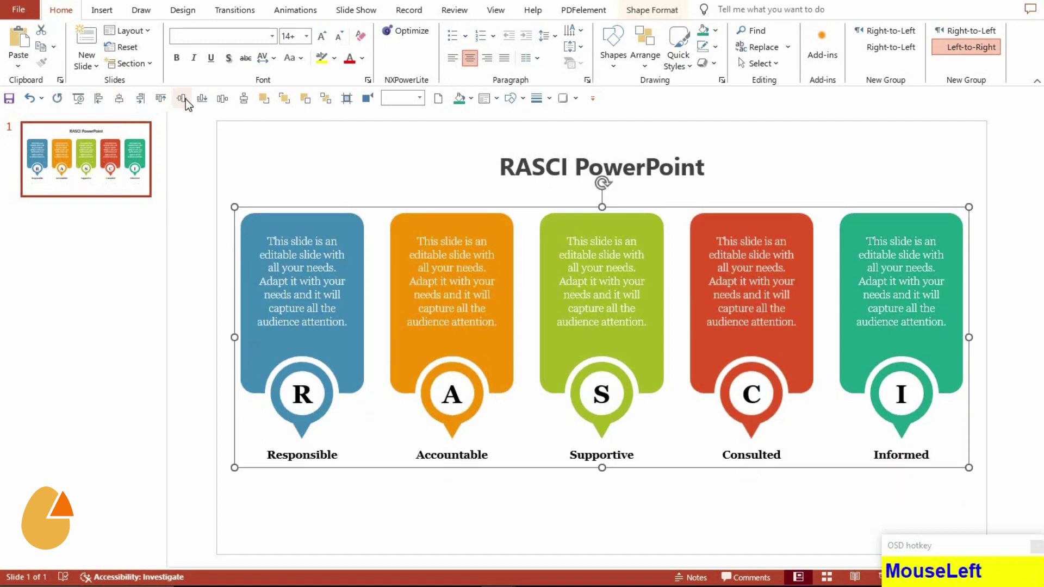
pyautogui.press('Down')
pyautogui.write('DownDownDowr')
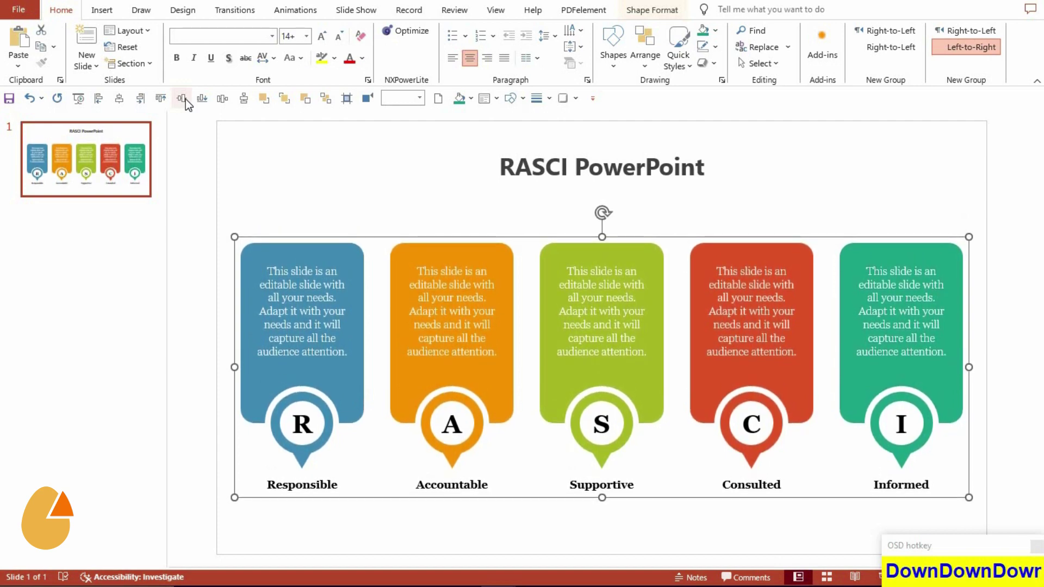
pyautogui.click(374, 504)
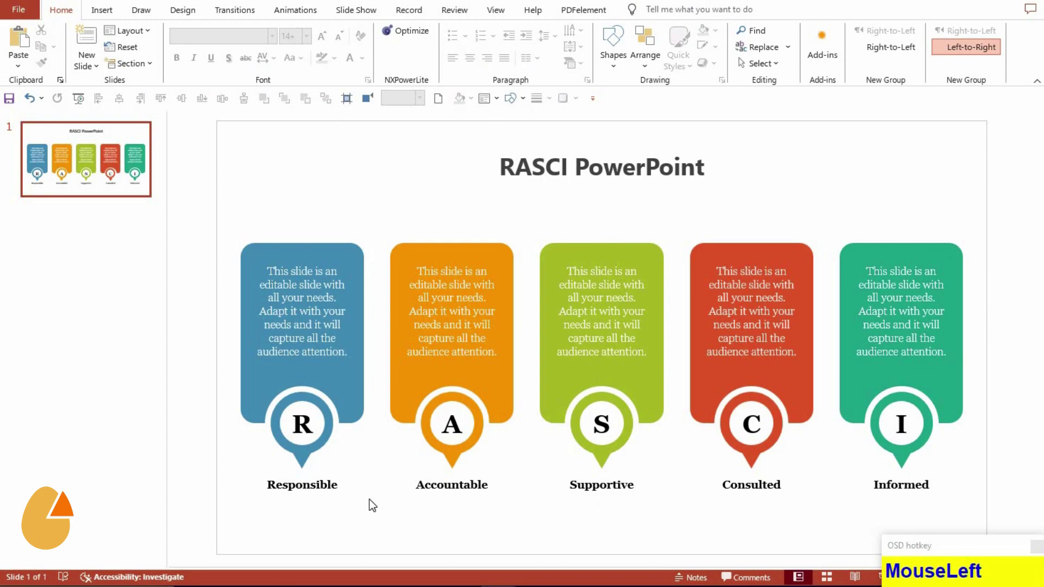